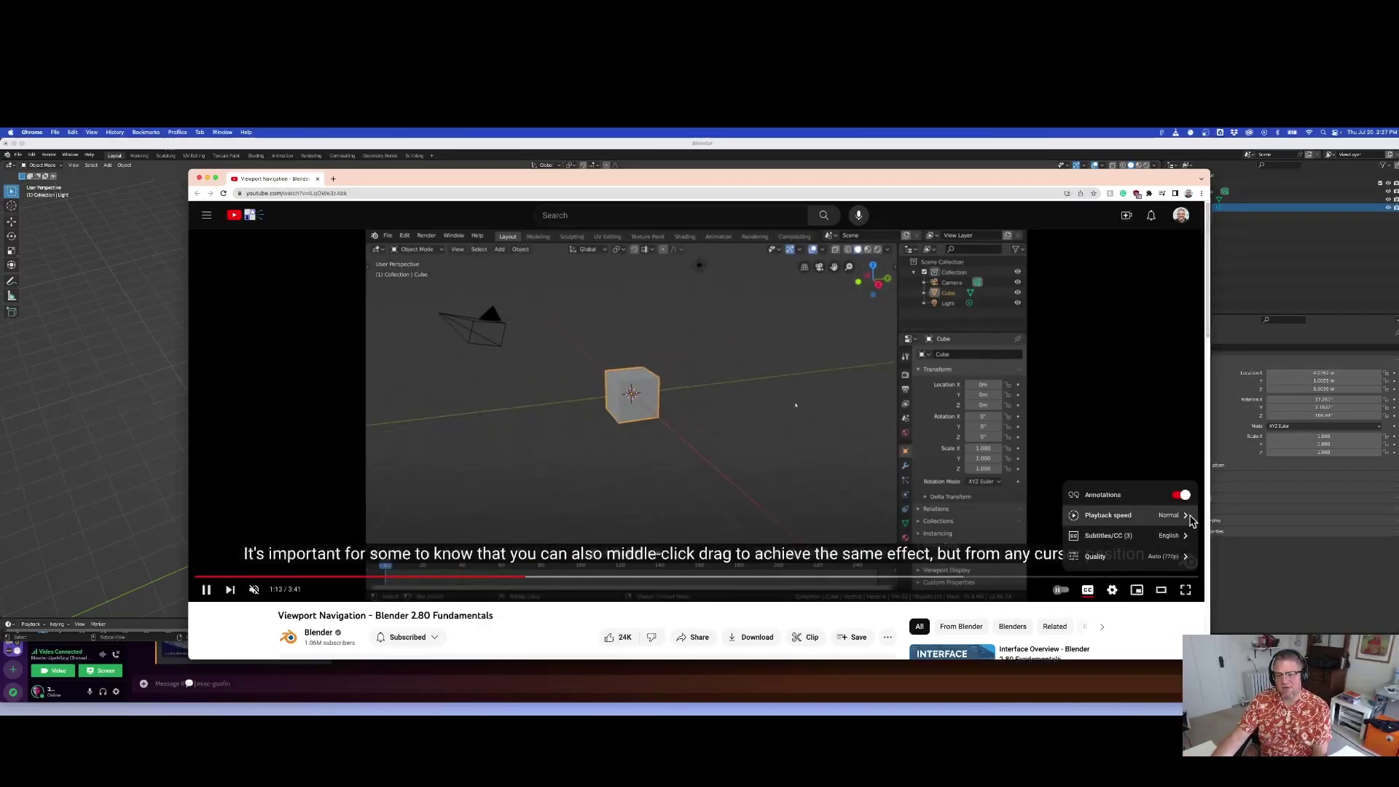
Step: Skip the Blender viewport navigation tutorial forward five seconds to the orbiting demo
middle_click(1020, 531)
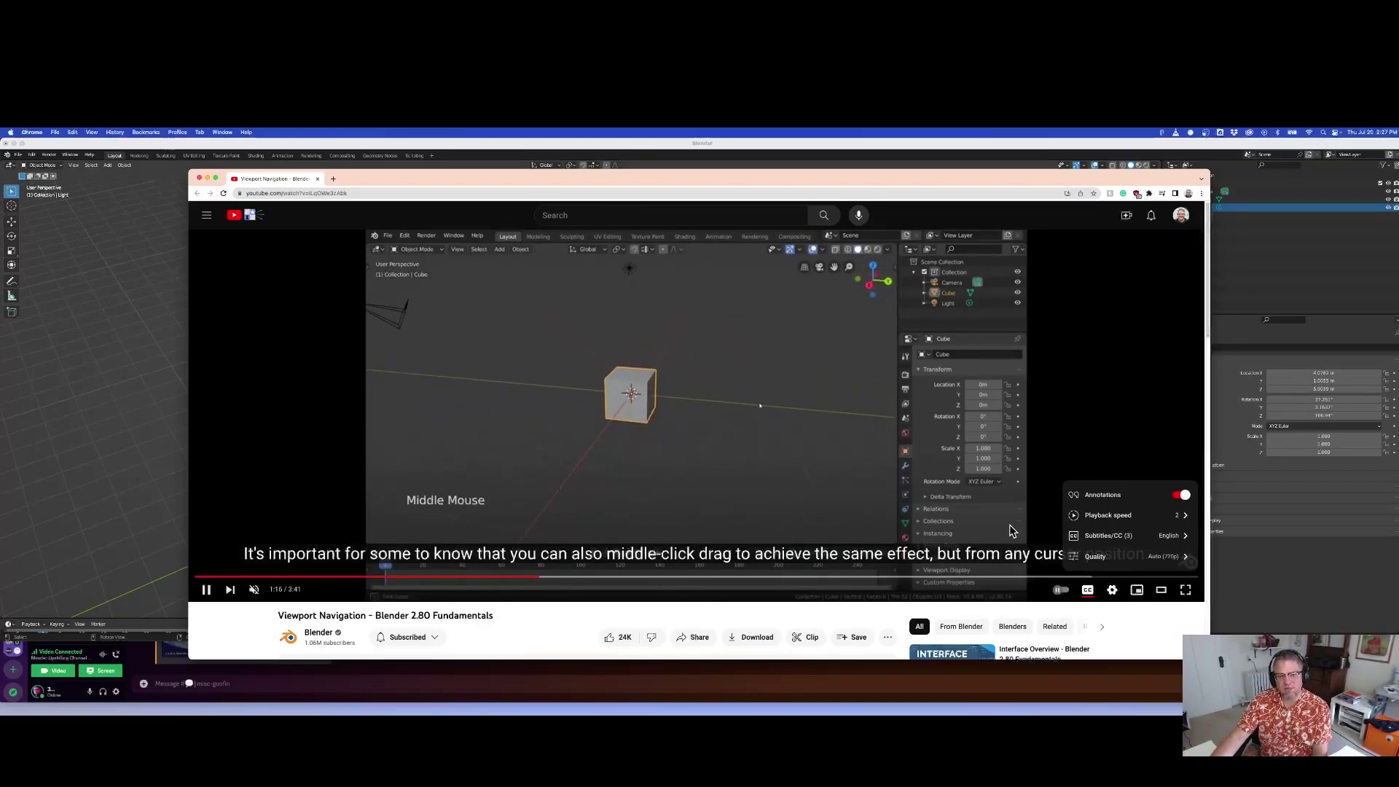
middle_click(1021, 530)
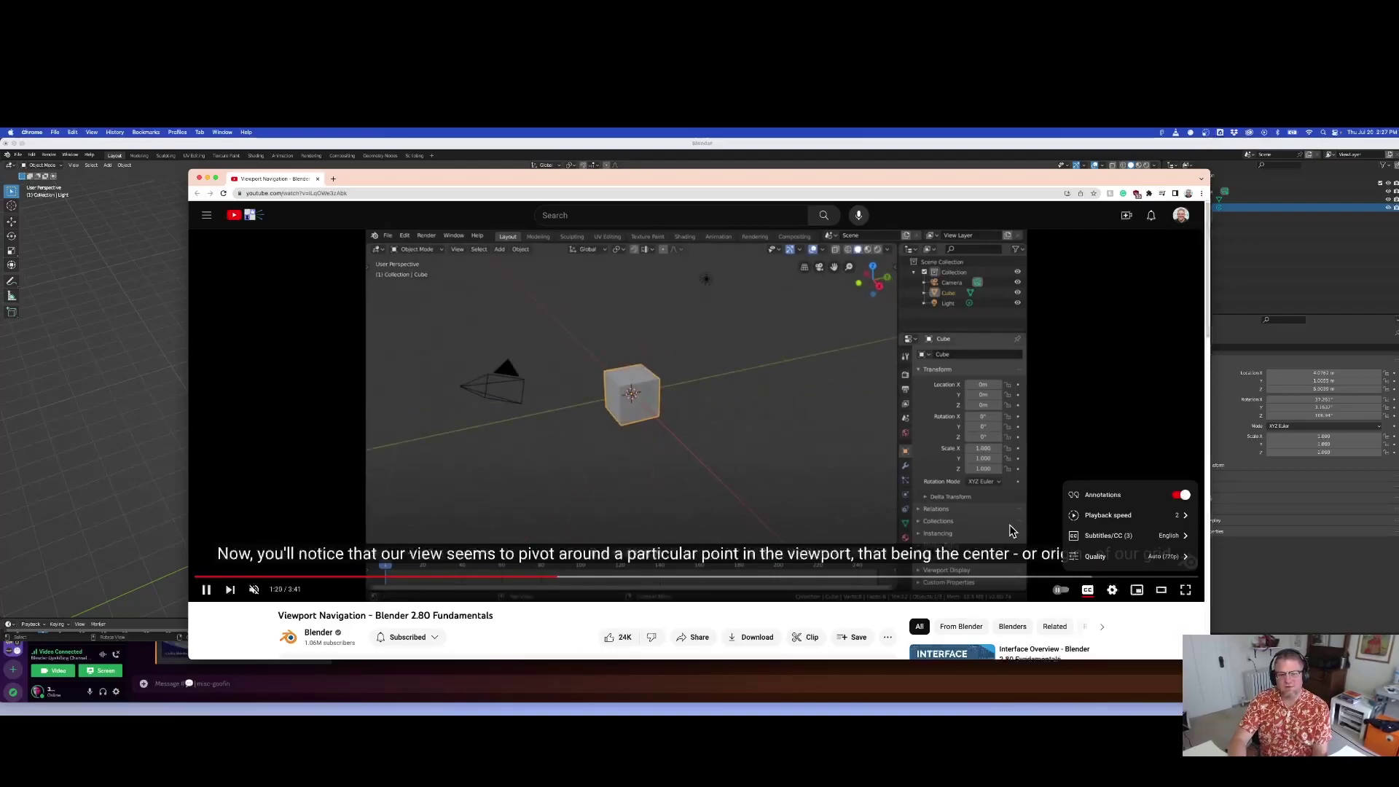
middle_click(860, 441)
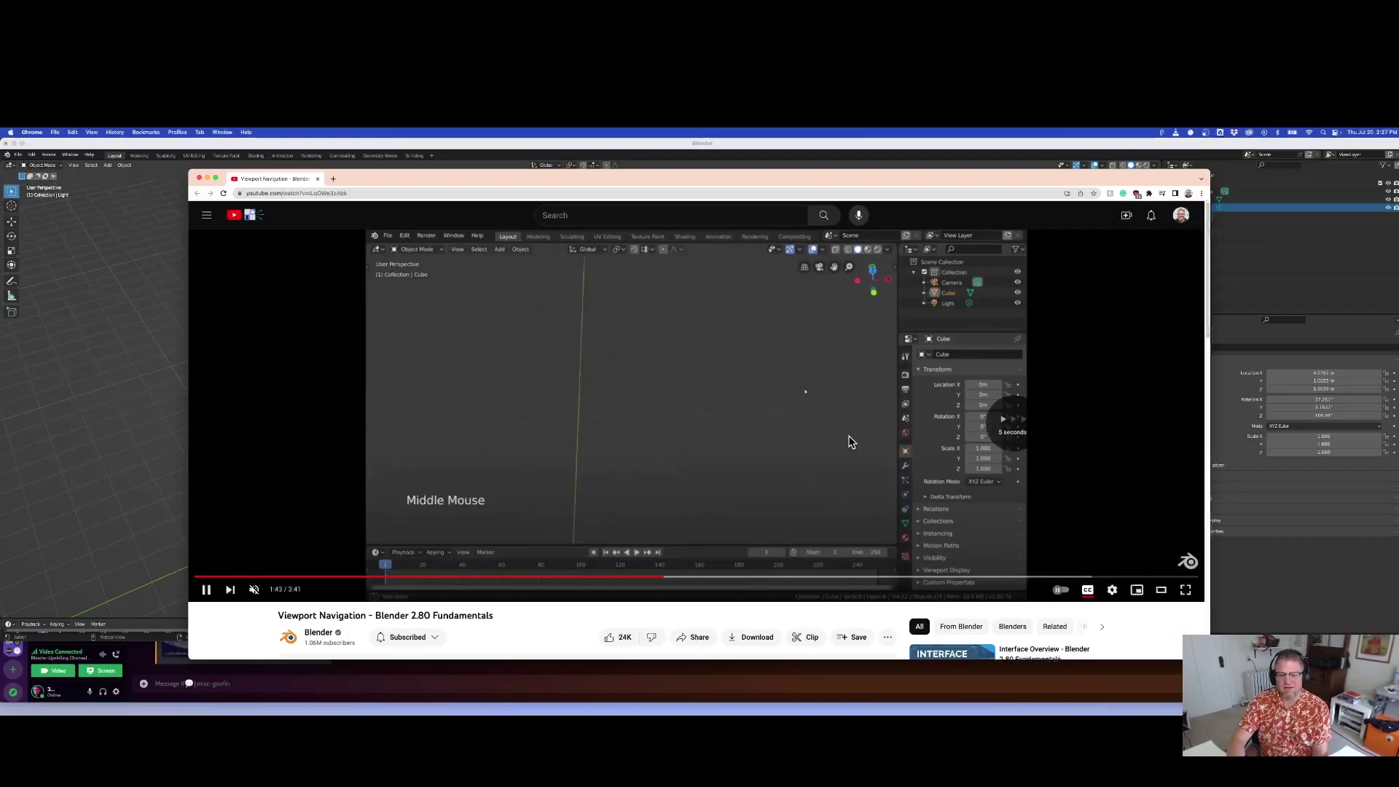
Step: Seek the tutorial back to the shot of the selected cube beside the camera
left_click(860, 441)
middle_click(860, 441)
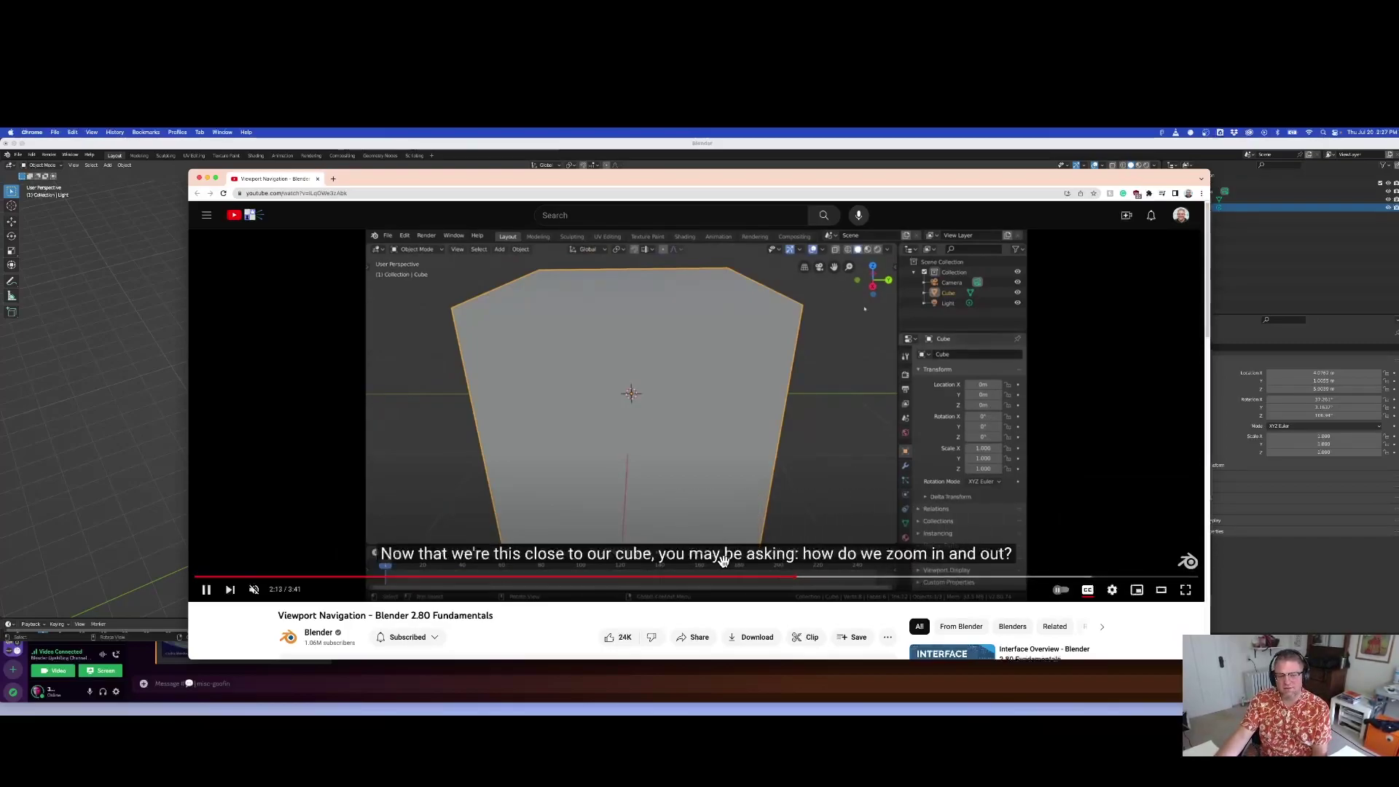
left_click(713, 587)
left_click(805, 428)
left_click(804, 427)
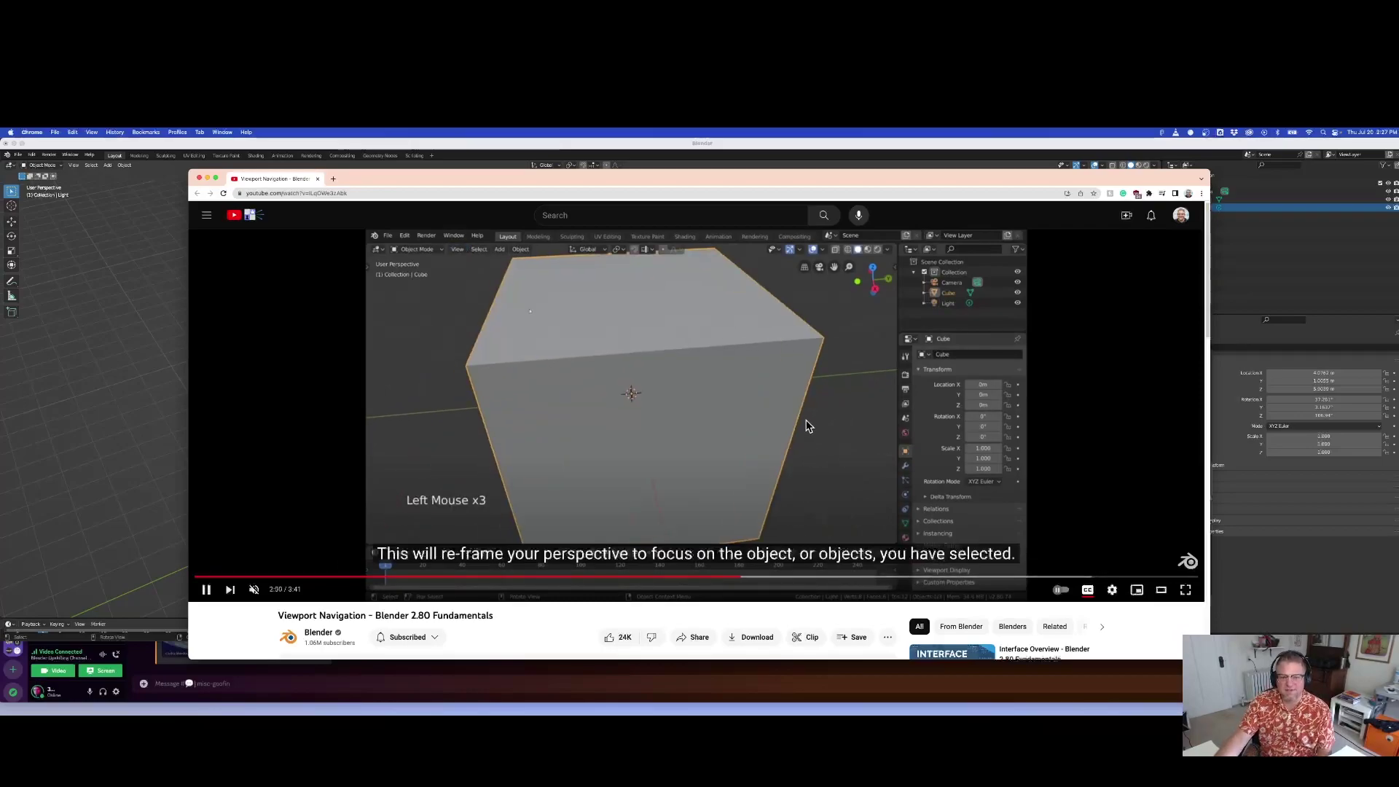
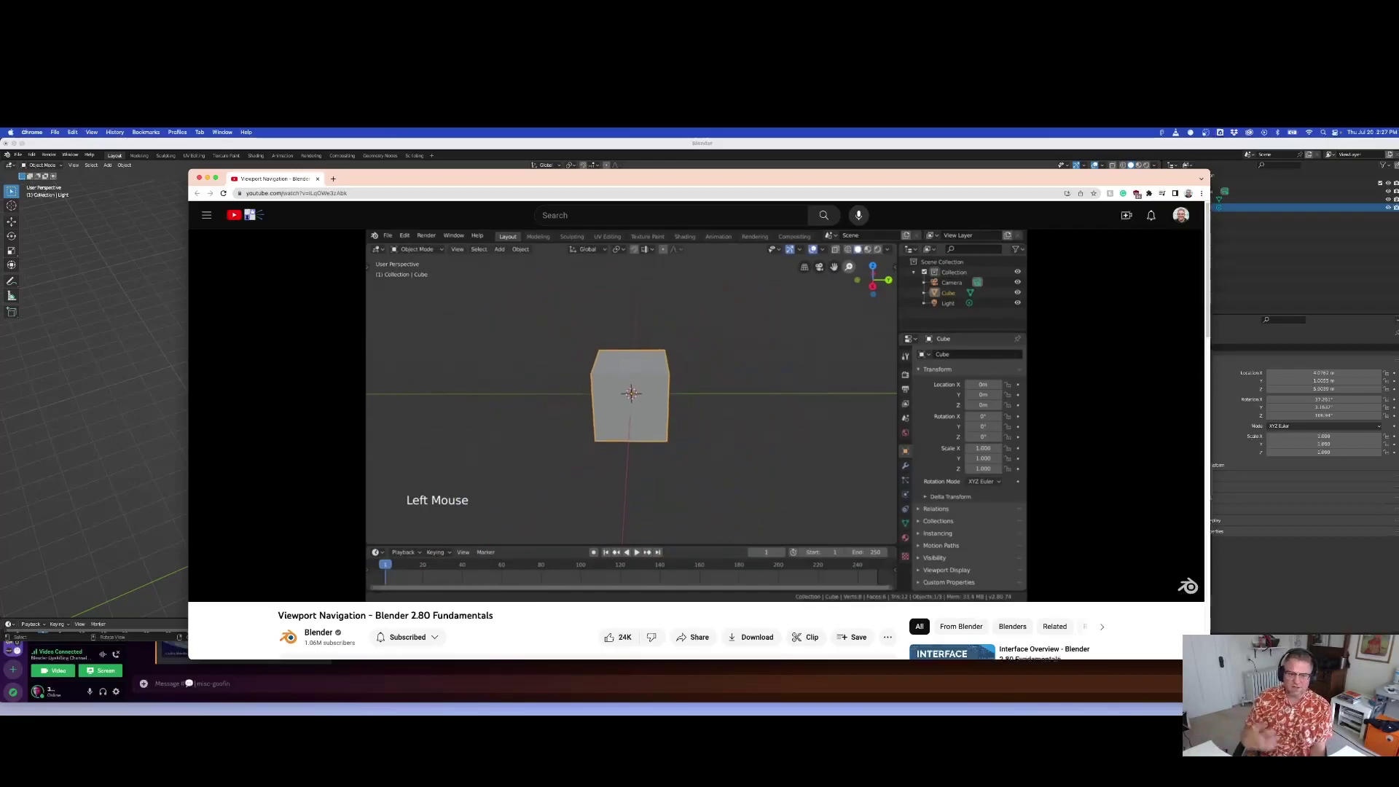
Step: Scroll the page up and down while the zooming demonstration plays
scroll("up", 3)
scroll("down", 3)
scroll("up", 3)
scroll("down", 3)
scroll("up", 3)
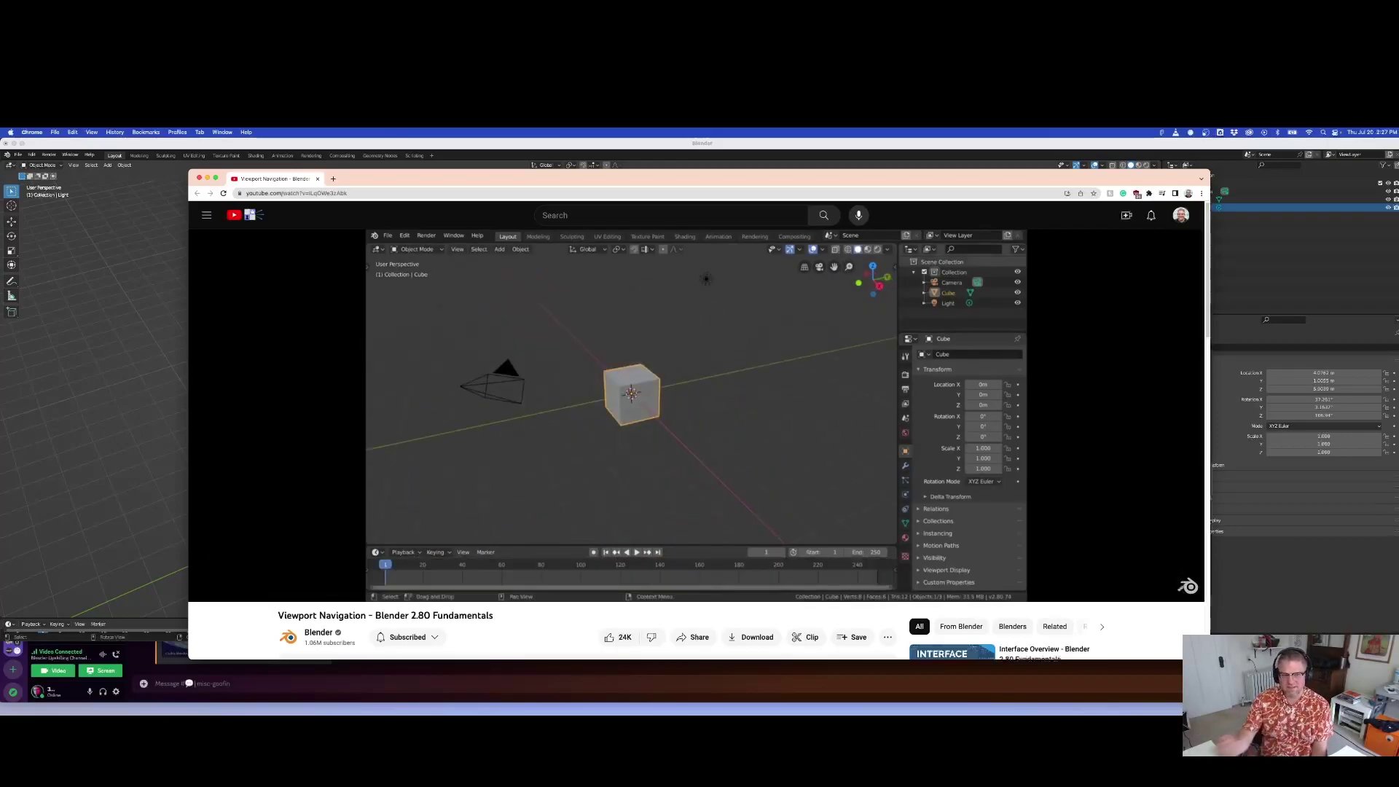